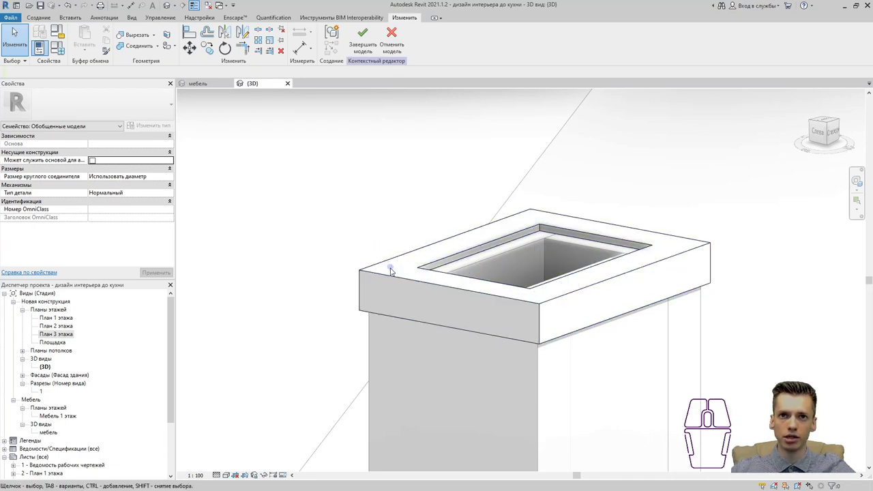
Check the chimney cap's material in Properties and return the view to plain Shaded display
left_click(394, 278)
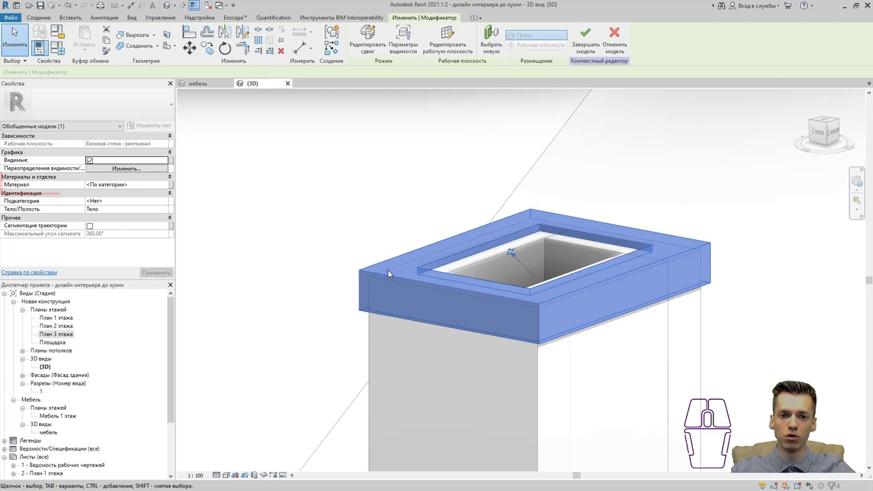
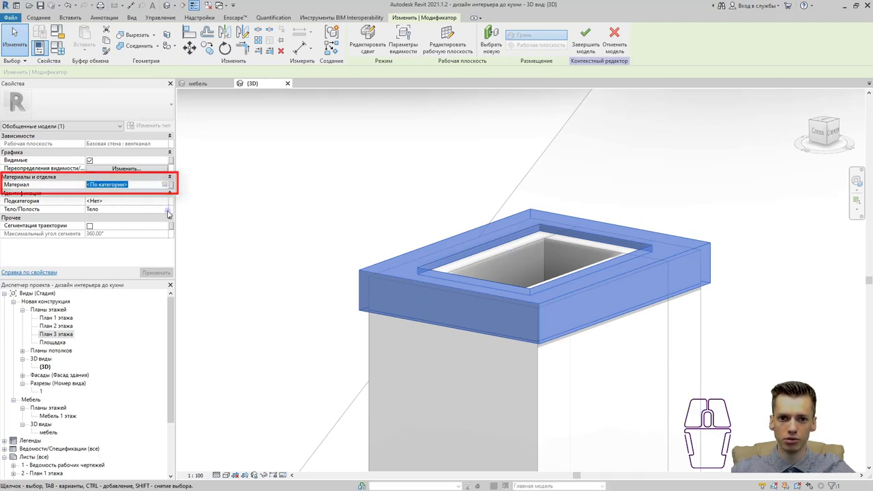
left_click(167, 185)
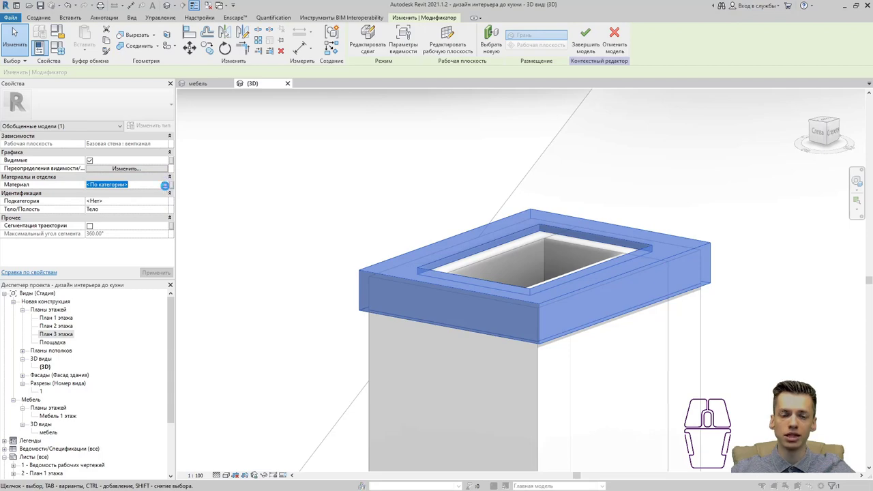
middle_click(276, 235)
left_click_drag(277, 235, 277, 236)
left_click(260, 257)
left_click(552, 370)
left_click(359, 228)
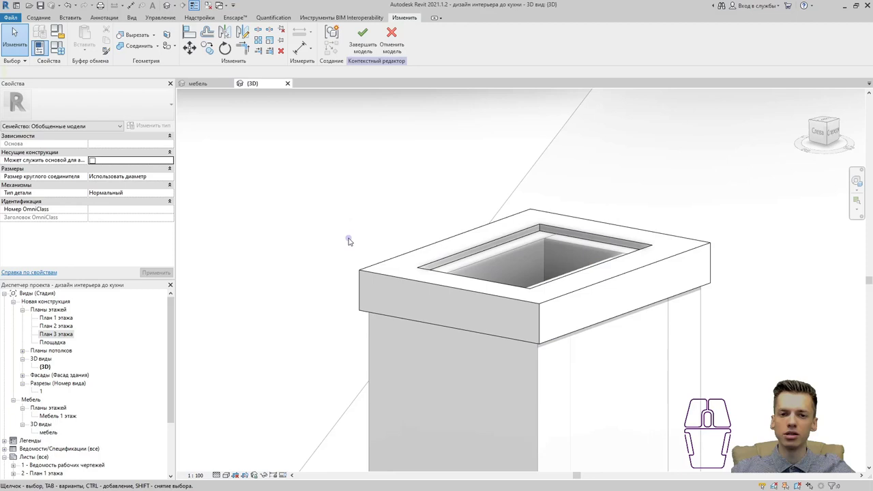
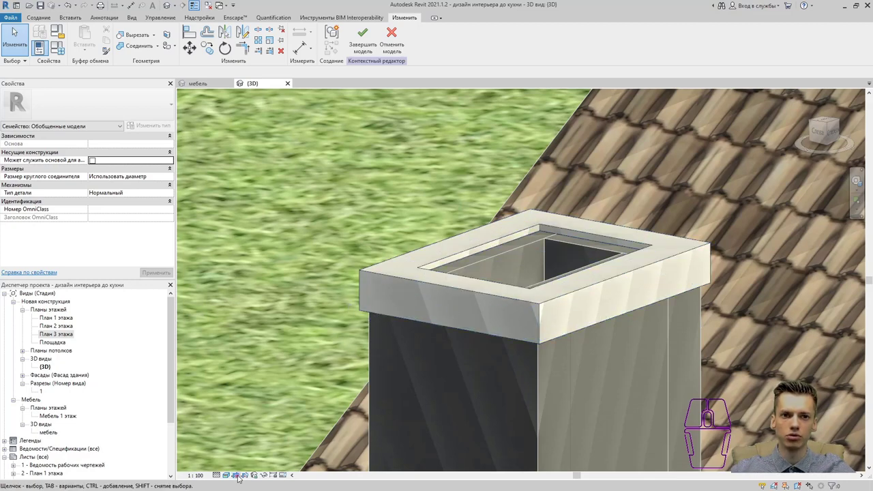
left_click(232, 478)
left_click(246, 444)
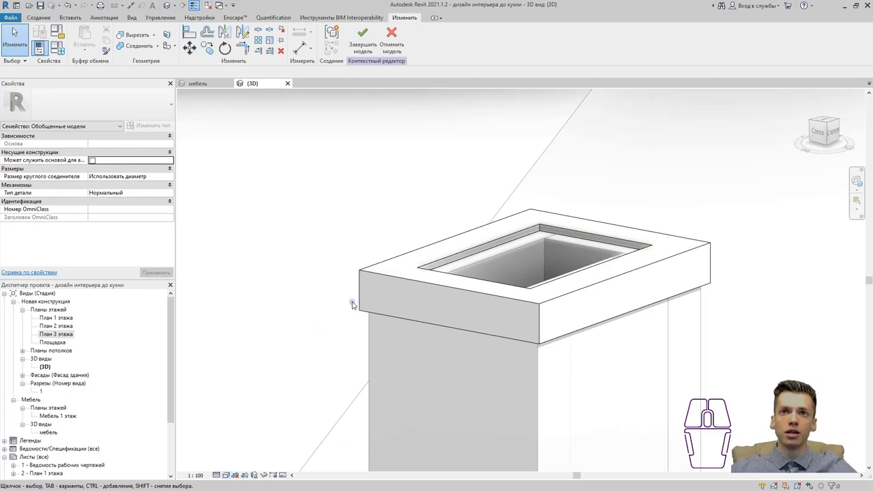
Set the work plane by picking the chimney cap's top face from the Create tab
left_click(52, 22)
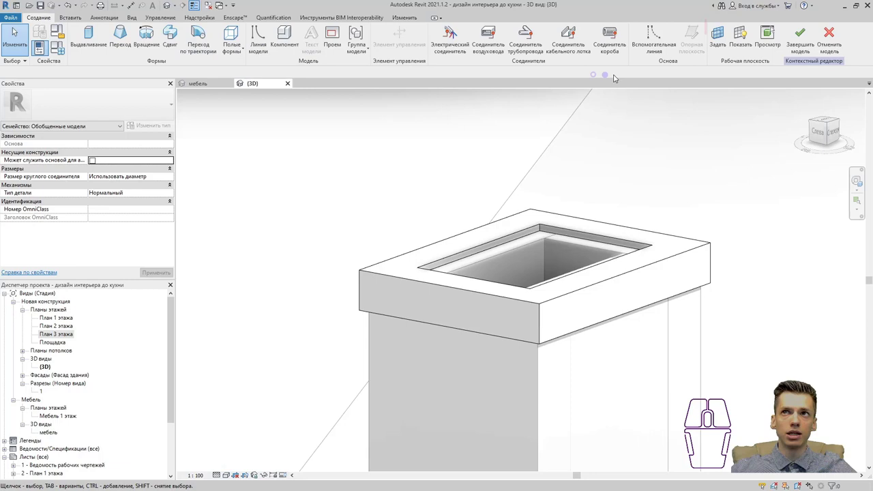
left_click(726, 45)
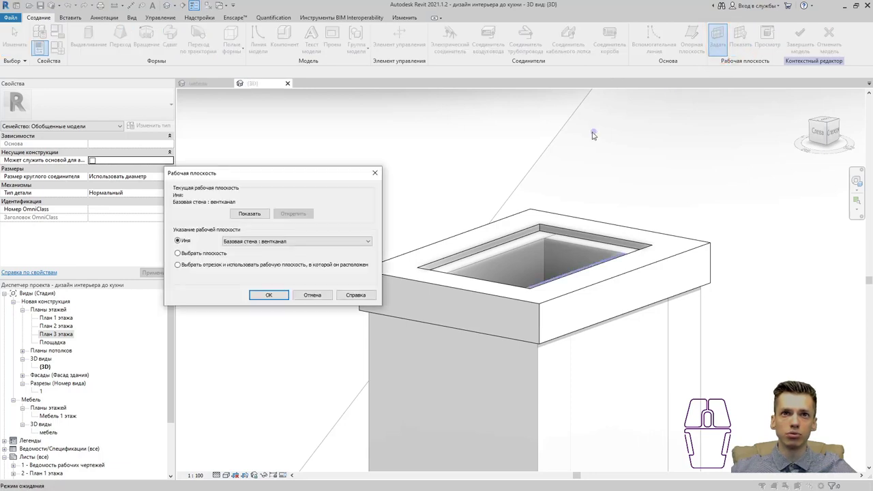
left_click(204, 257)
left_click(262, 298)
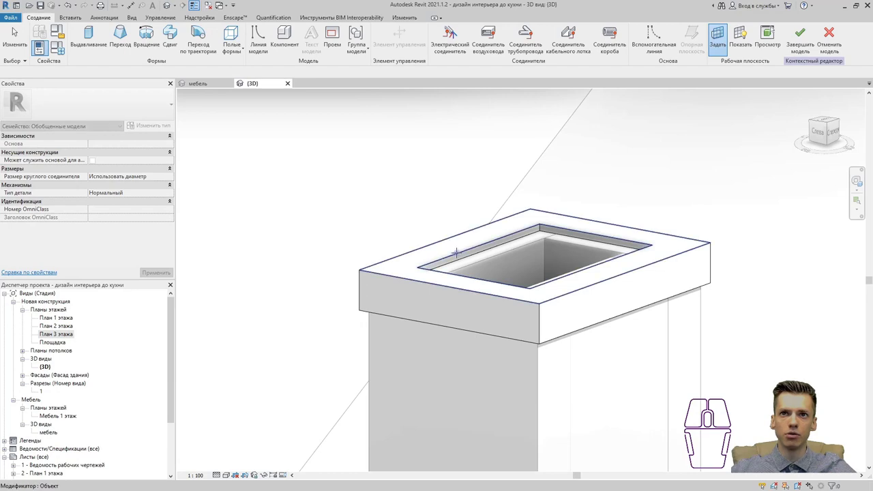
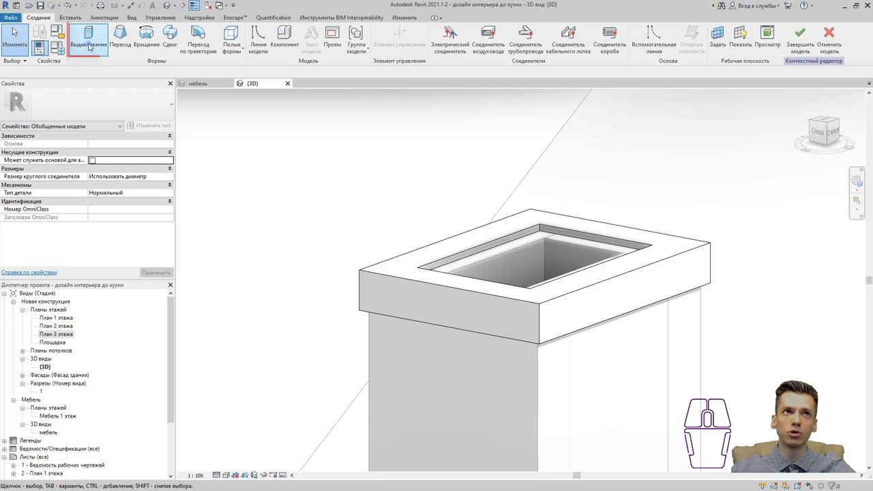
Start an Extrusion and draw the L-shaped corner profile at the flue opening in Top view
left_click(92, 46)
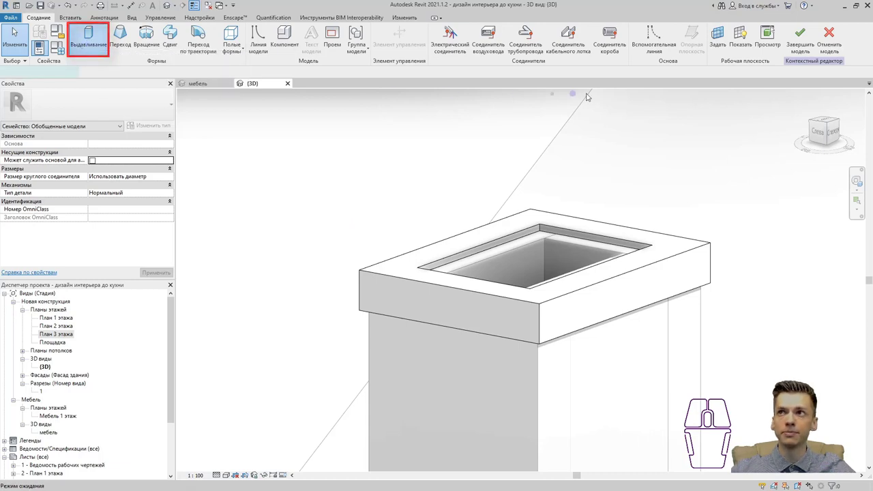
left_click(829, 123)
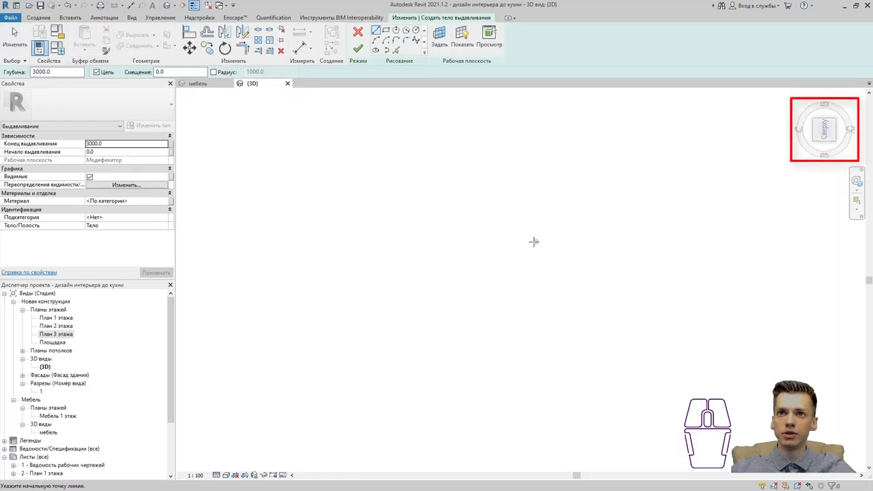
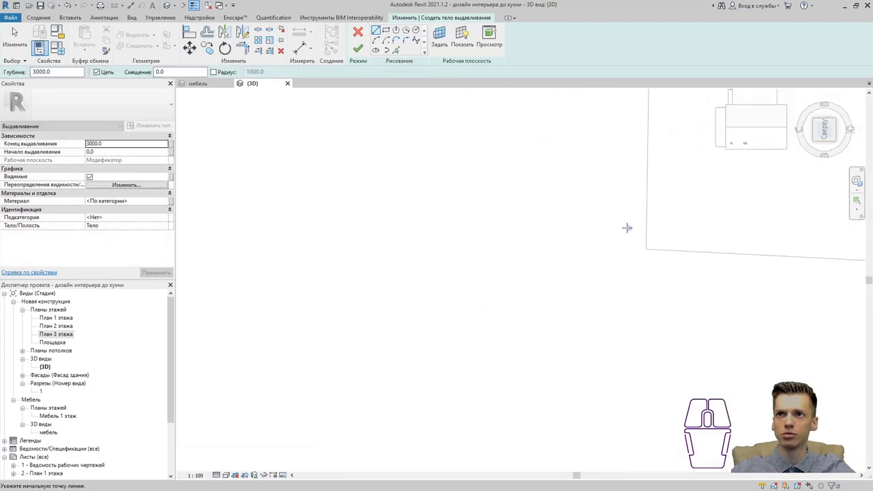
scroll("up", 3)
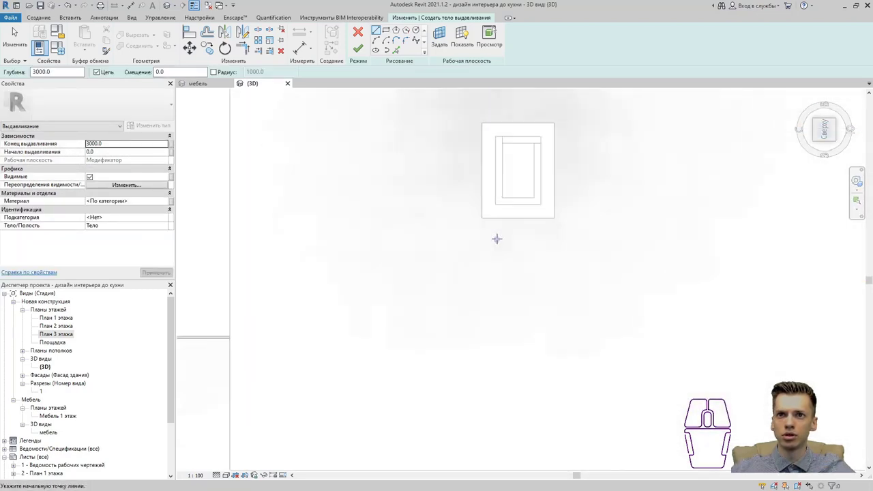
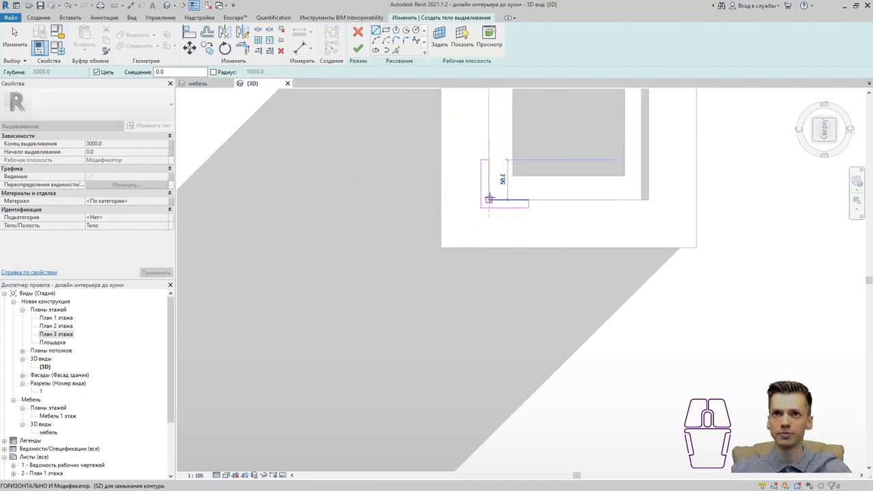
left_click(16, 30)
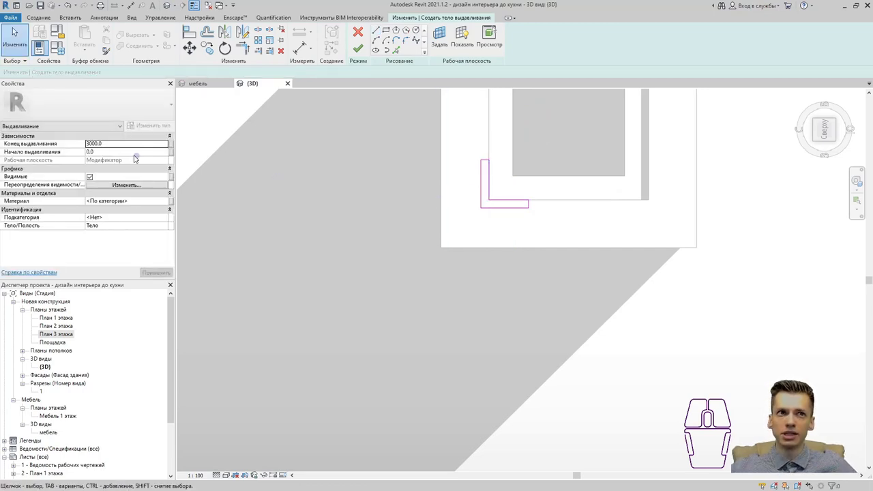
Set Extrusion End to 100 and select all lines of the L profile
left_click(118, 146)
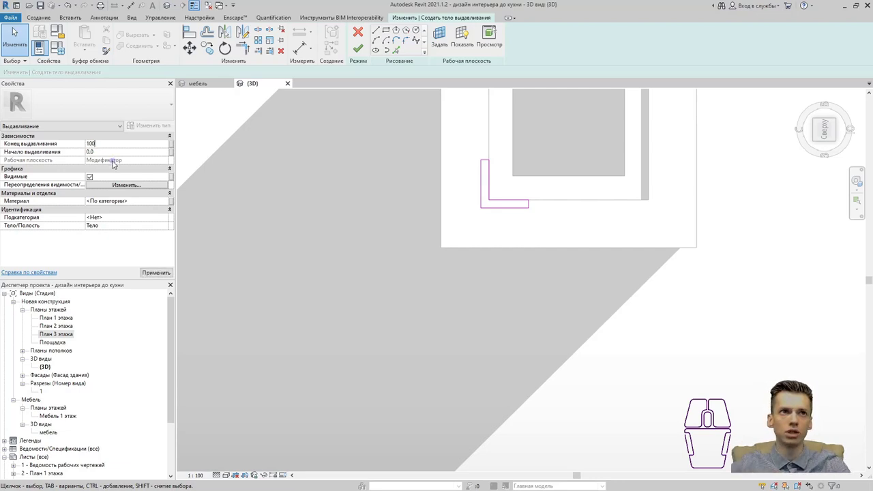
left_click_drag(410, 198, 340, 278)
left_click_drag(391, 218, 471, 313)
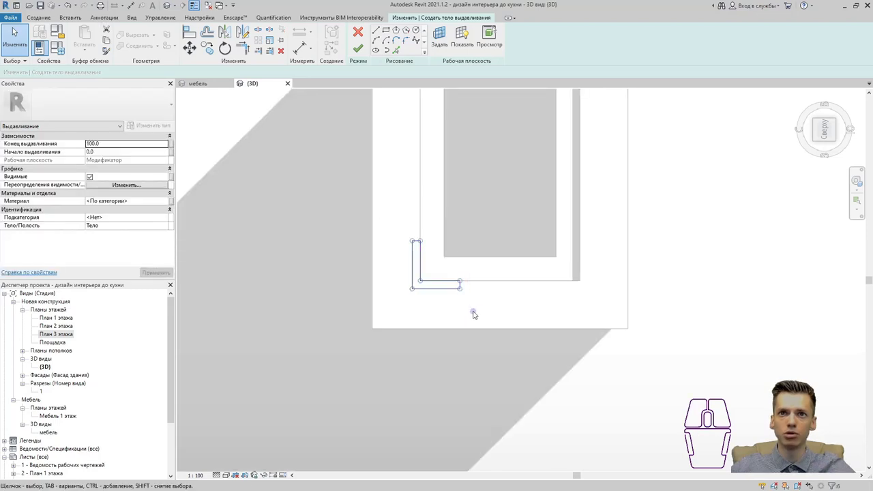
left_click_drag(490, 267, 429, 301)
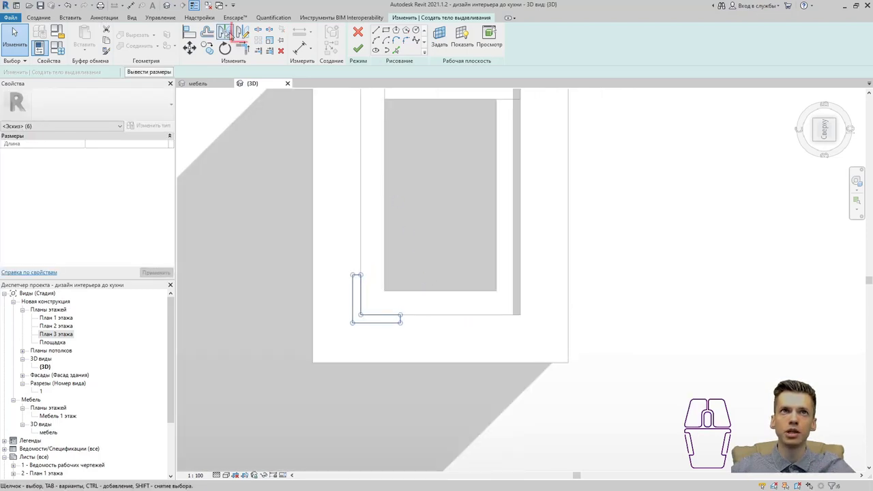
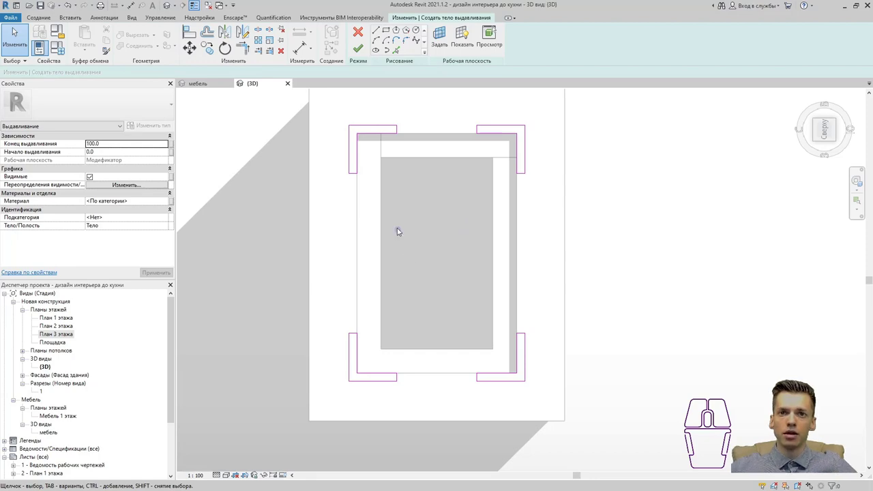
Finish the four mirrored L-shaped corner profiles as one extruded solid
left_click(361, 52)
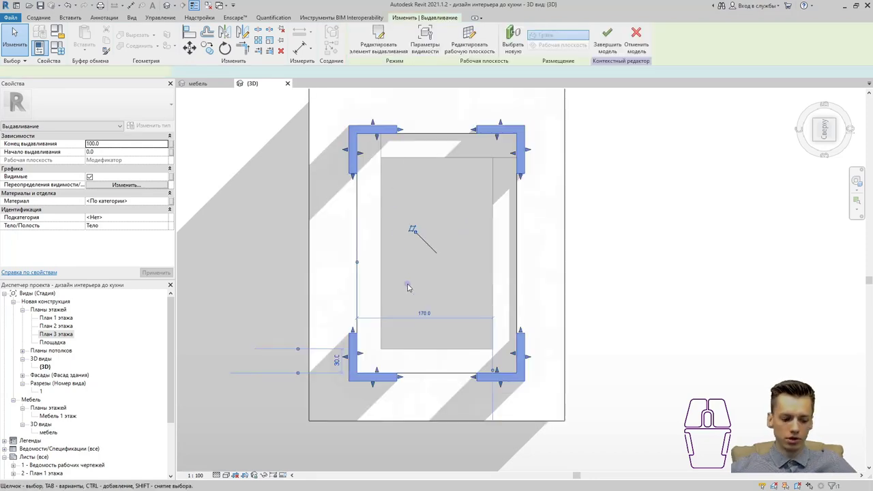
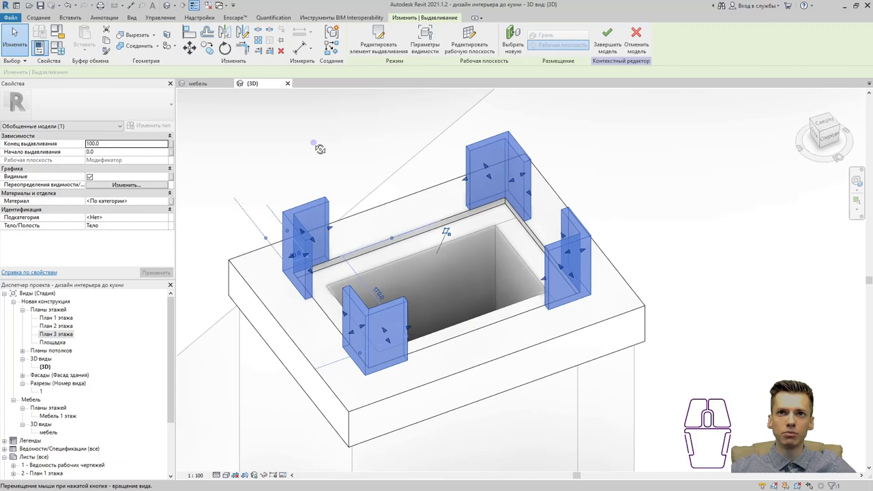
Assign the Алюминий material to the four corner extrusions in a 3D view
left_click_drag(366, 192, 385, 145)
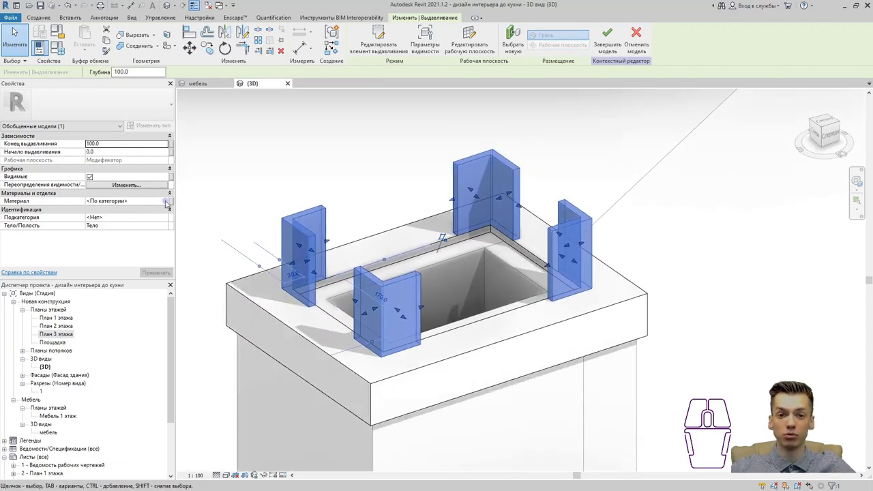
left_click(169, 202)
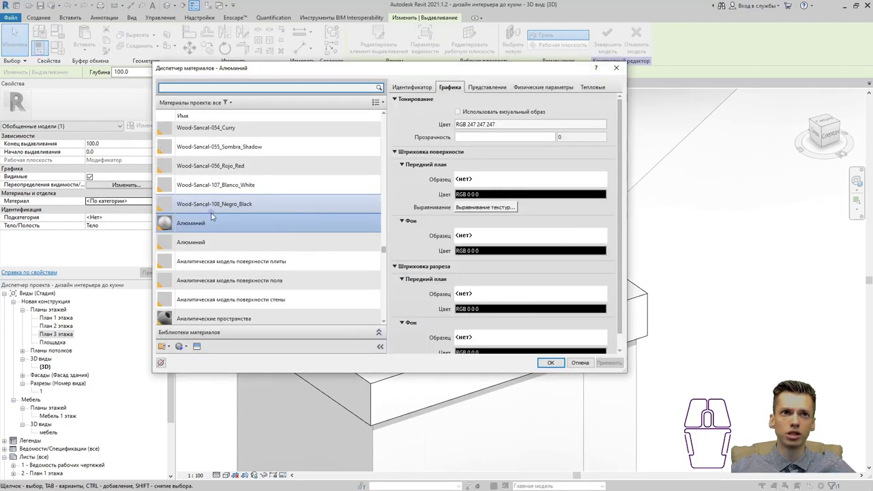
double_click(219, 222)
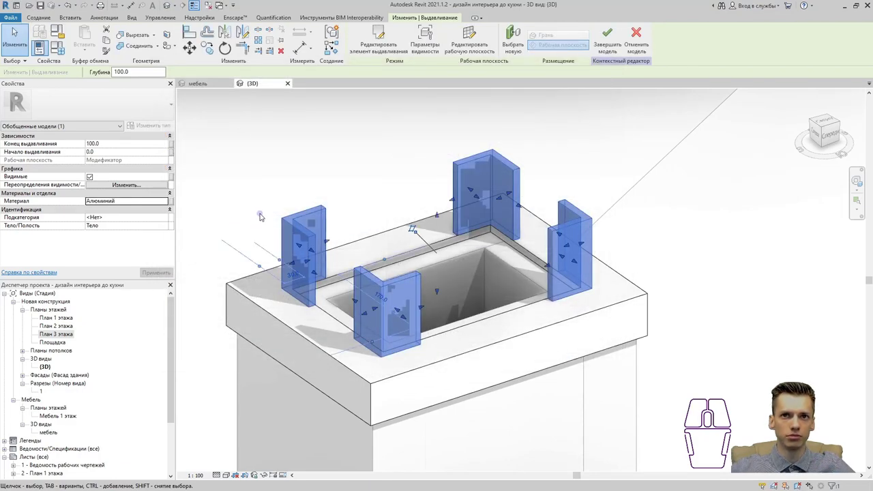